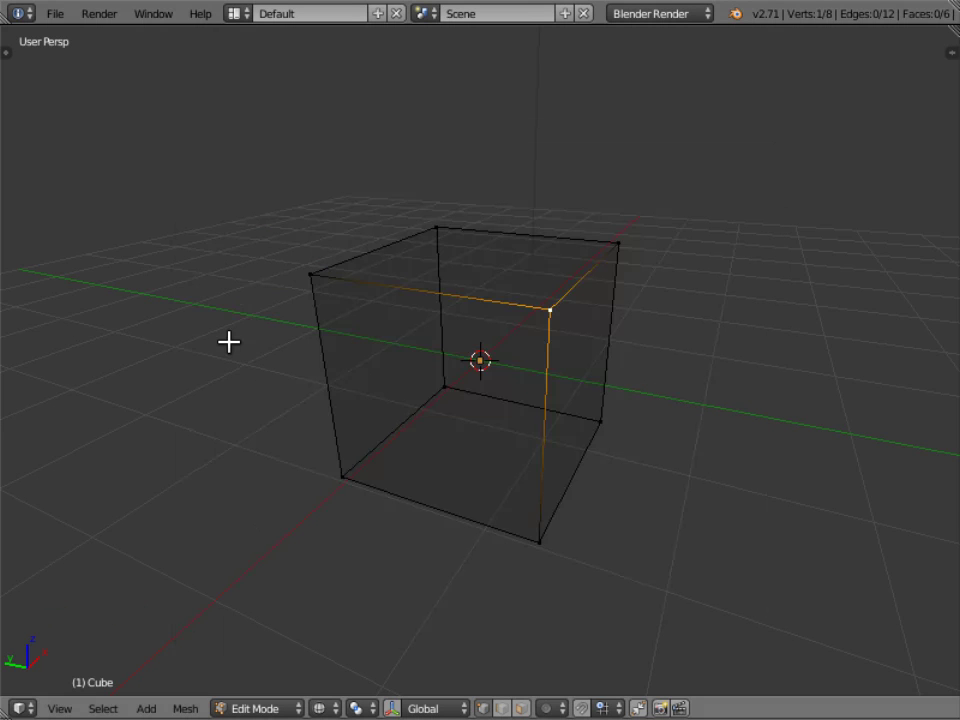
# Step: Select the cube's front-left top corner vertex
pyautogui.rightClick(305, 268)
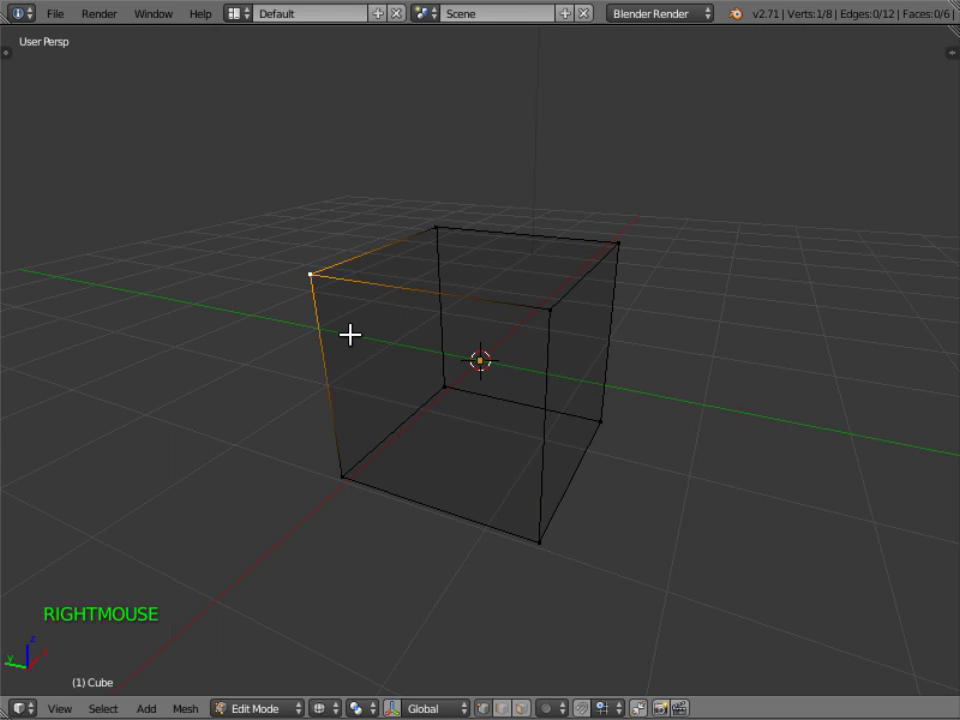
# Step: Extrude a new vertex from the front-left top corner, then select the back top corner vertex
pyautogui.press('alt+d')
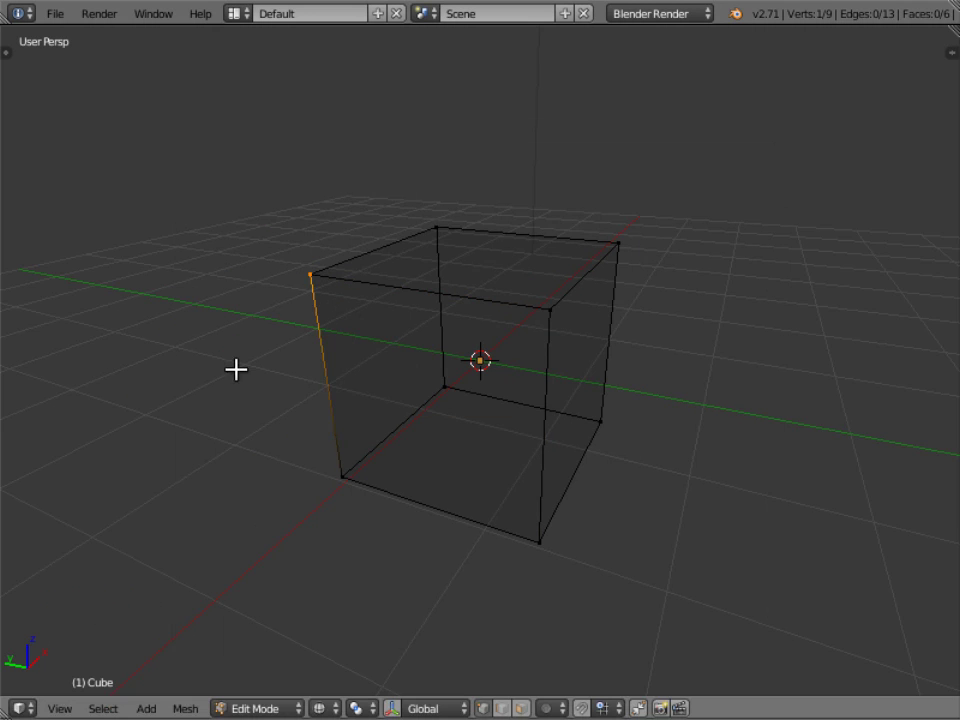
pyautogui.rightClick(433, 292)
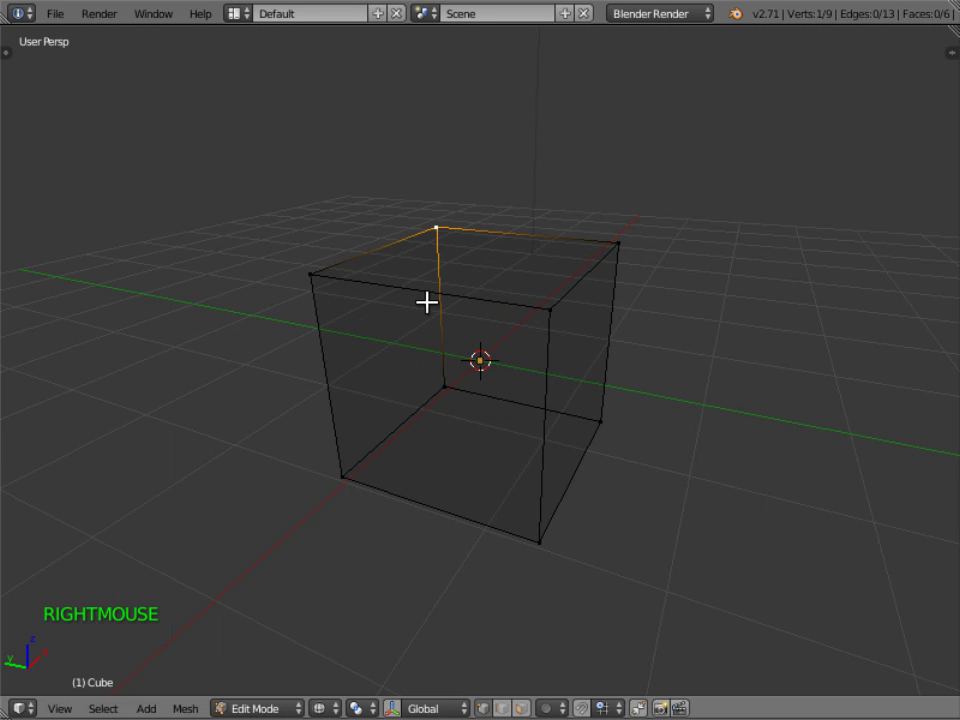
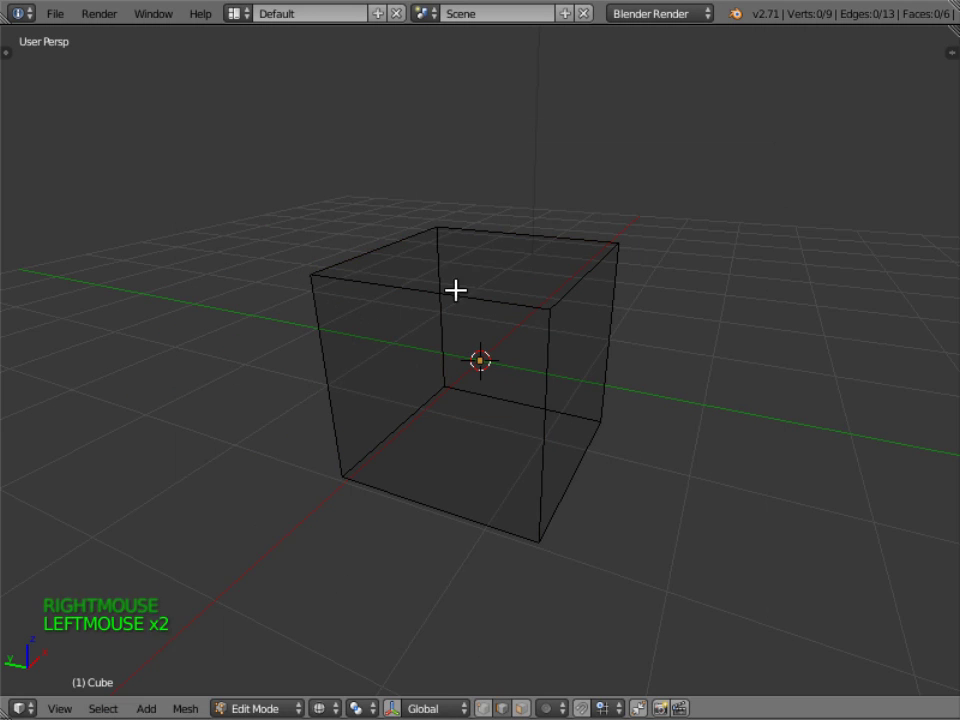
# Step: Subdivide the cube's front top edge via the Specials menu, adding a midpoint vertex
pyautogui.rightClick(454, 284)
pyautogui.press('w')
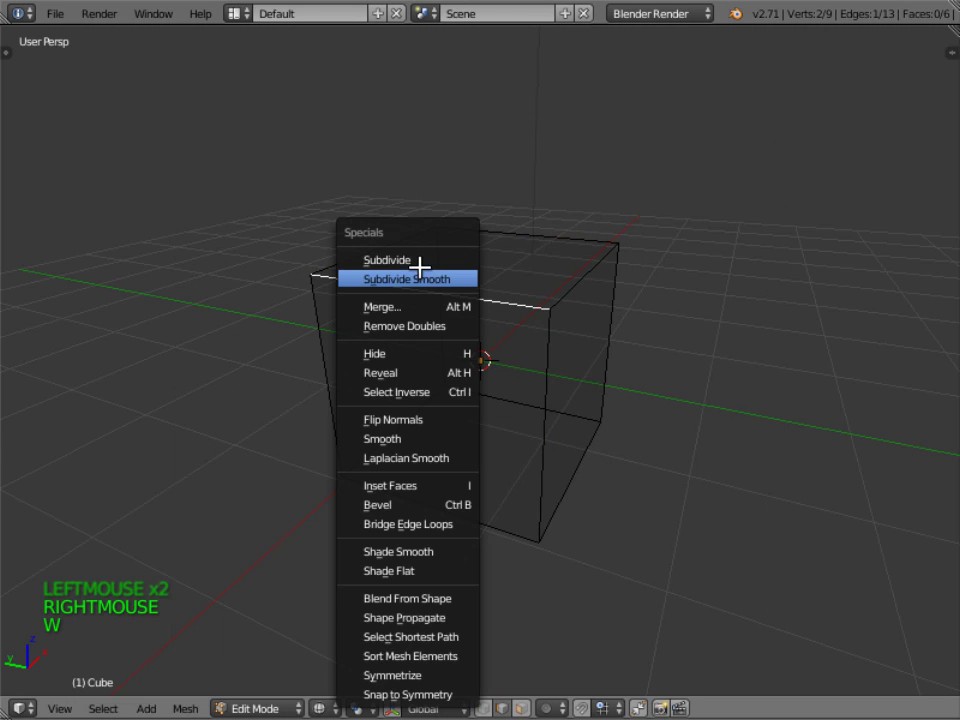
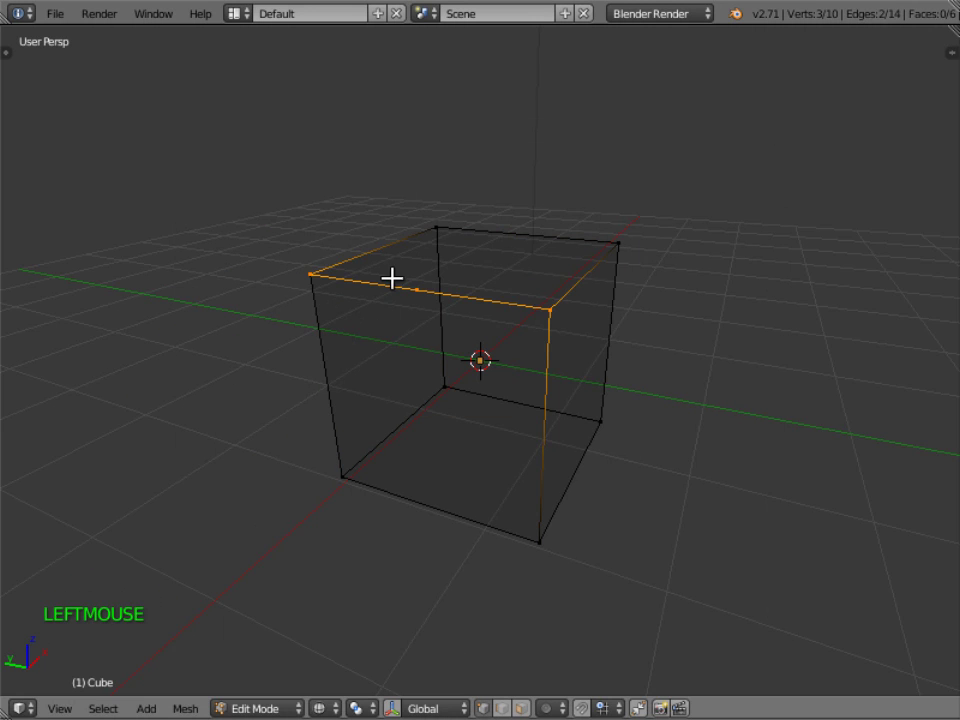
# Step: Extrude a new vertex upward from the front top edge's midpoint
pyautogui.rightClick(414, 286)
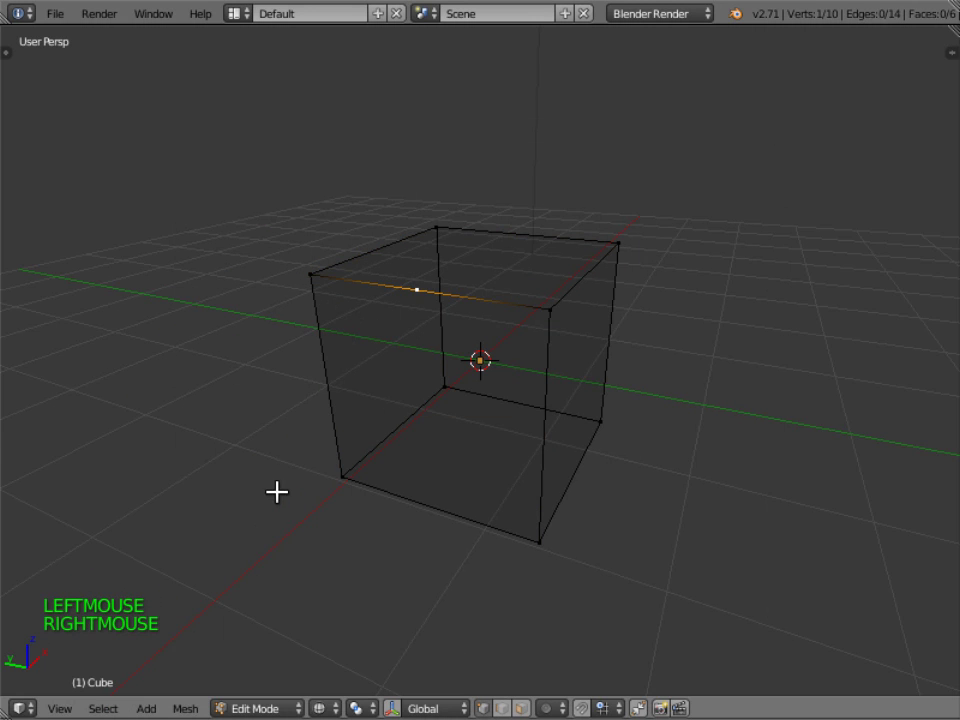
pyautogui.press('alt+d')
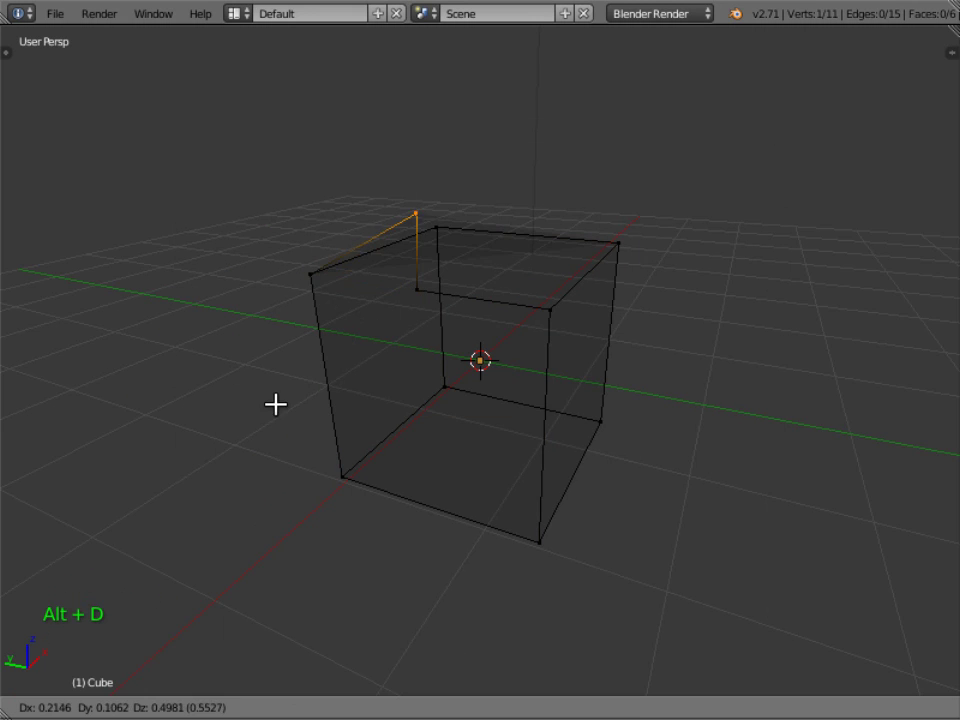